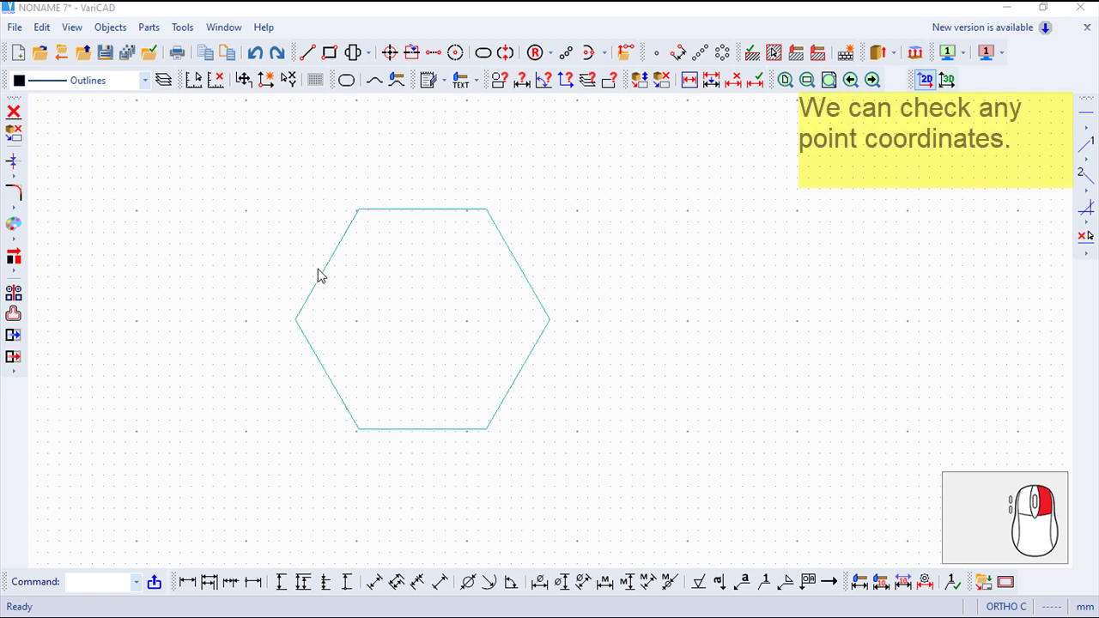
Start the 2D Coordinates check from the Objects > Check commands.
{"action": "left_click", "coordinate": [114, 38]}
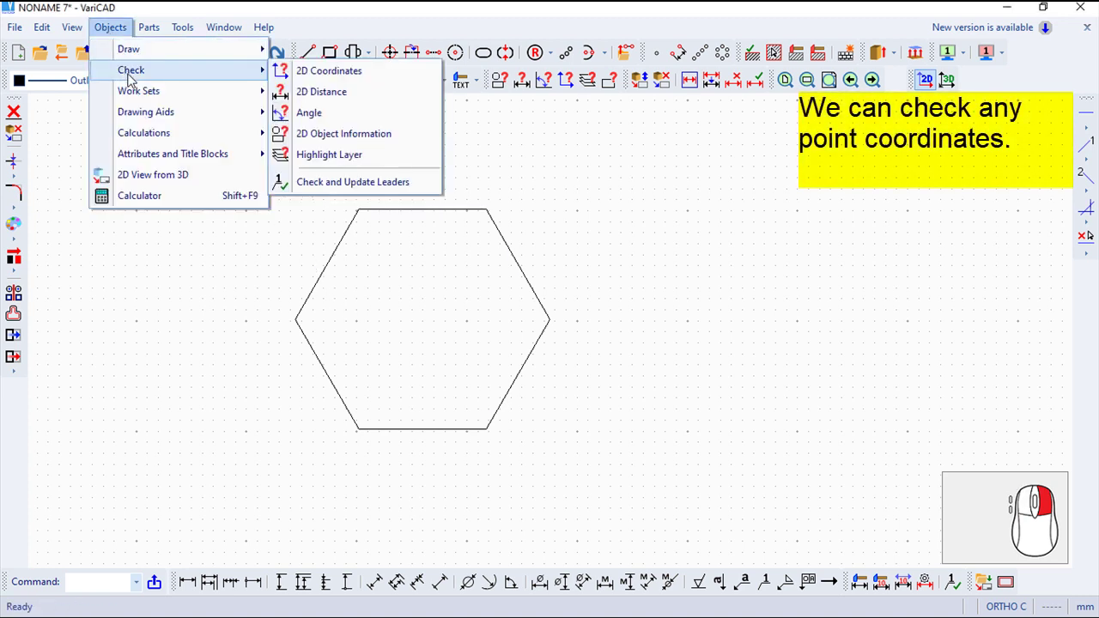